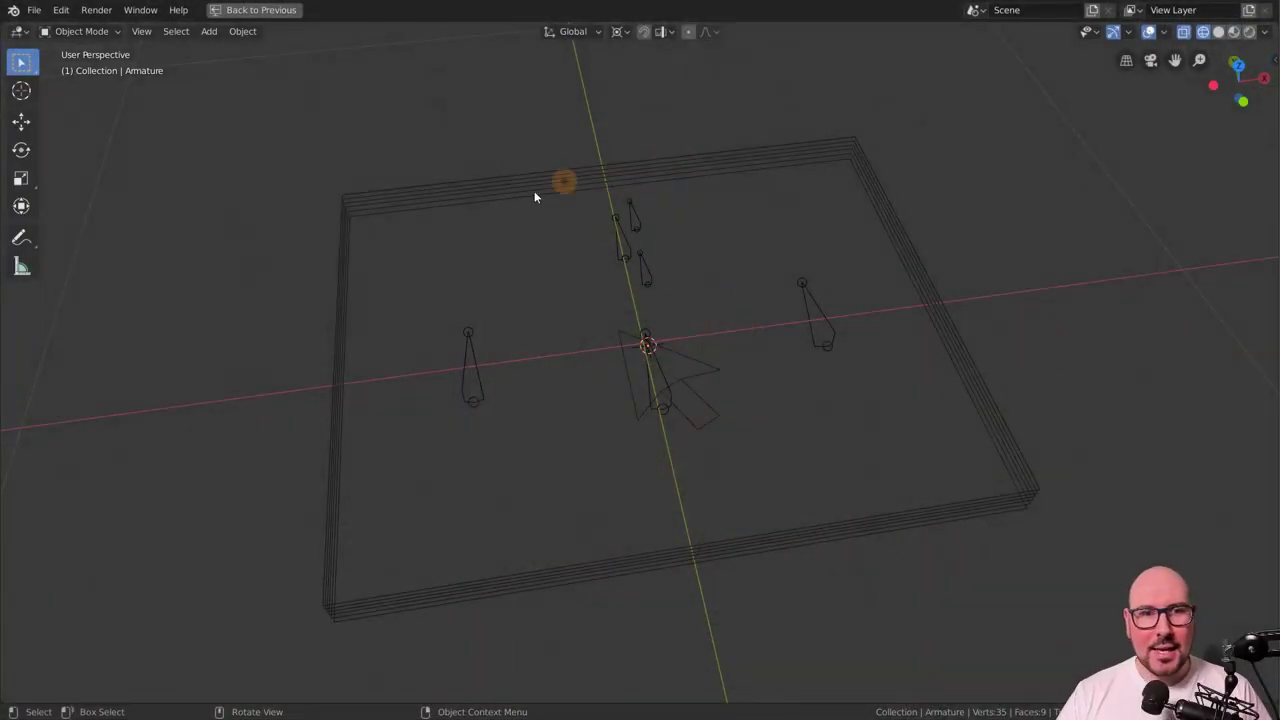
Select the multi-bone armature object in the wireframe scene.
scroll(up, 3)
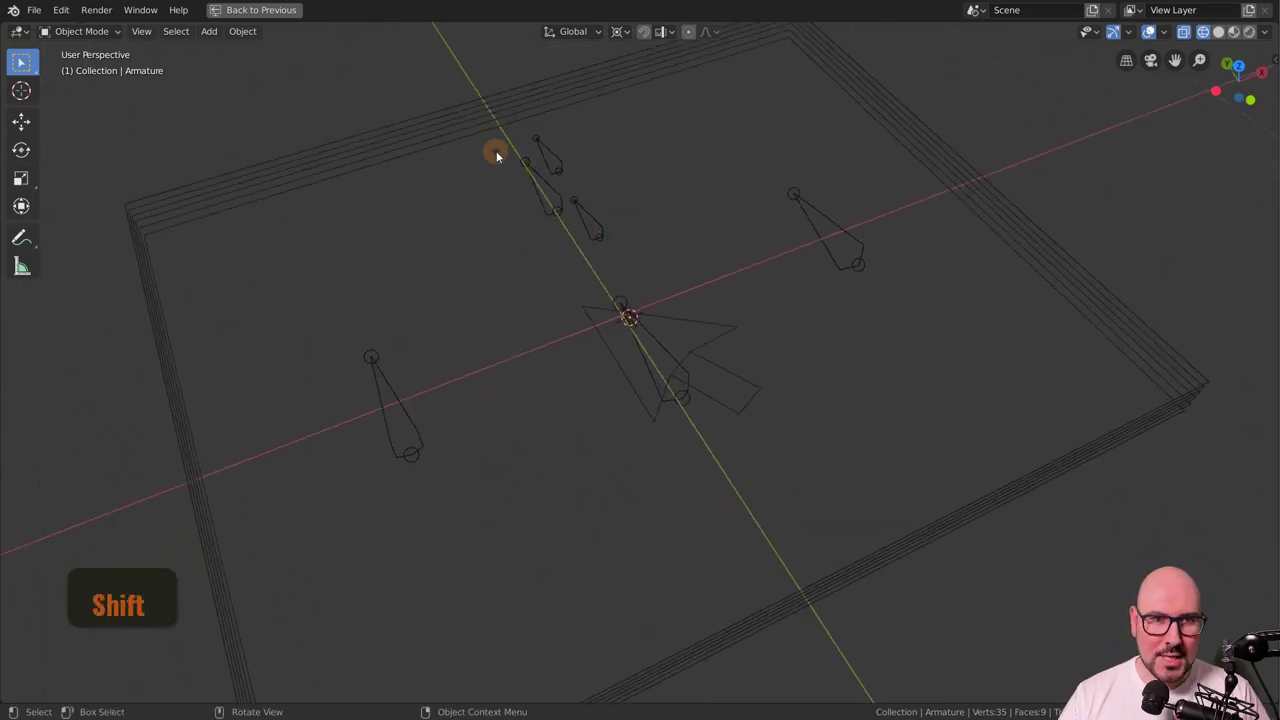
click(484, 133)
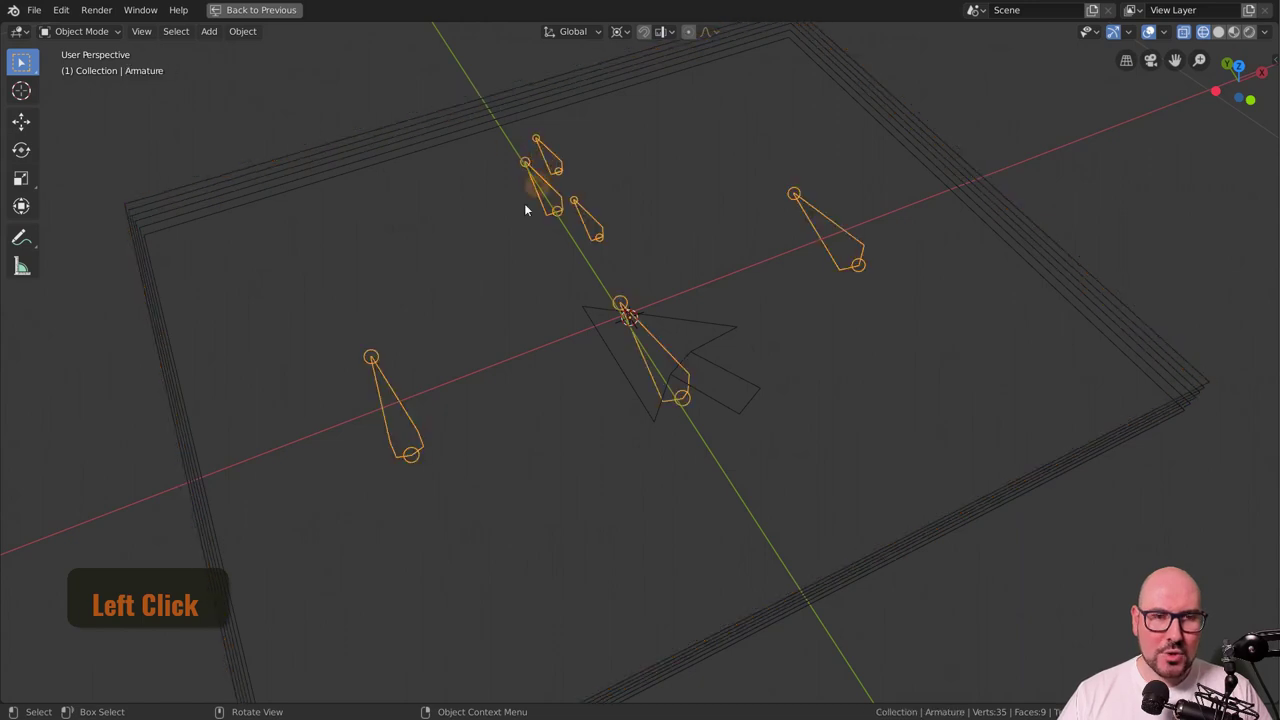
Enter Pose Mode and test selecting individual bones of the armature.
key(ctrl+Tab)
click(559, 153)
click(611, 204)
right_click(689, 182)
scroll(down, 3)
Return to Object Mode and select the Shadow (Off) plane outline instead of the armature.
click(626, 278)
click(545, 374)
right_click(513, 357)
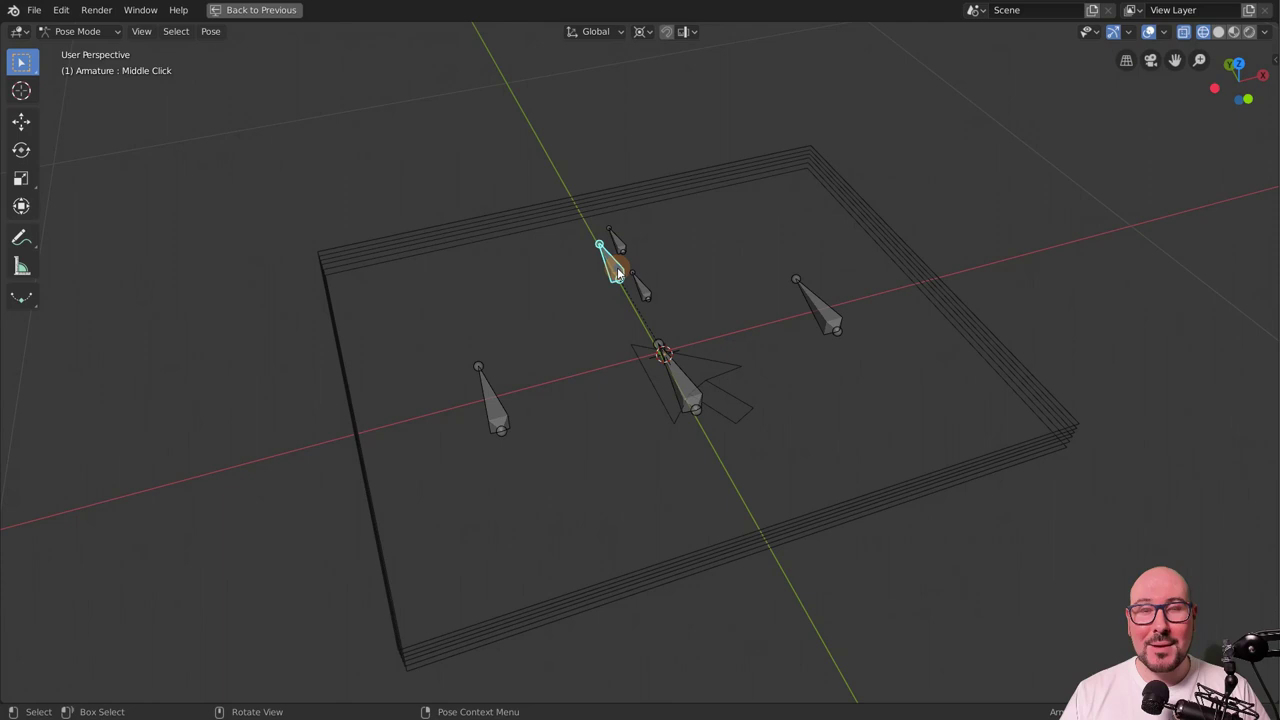
right_click(627, 268)
scroll(up, 3)
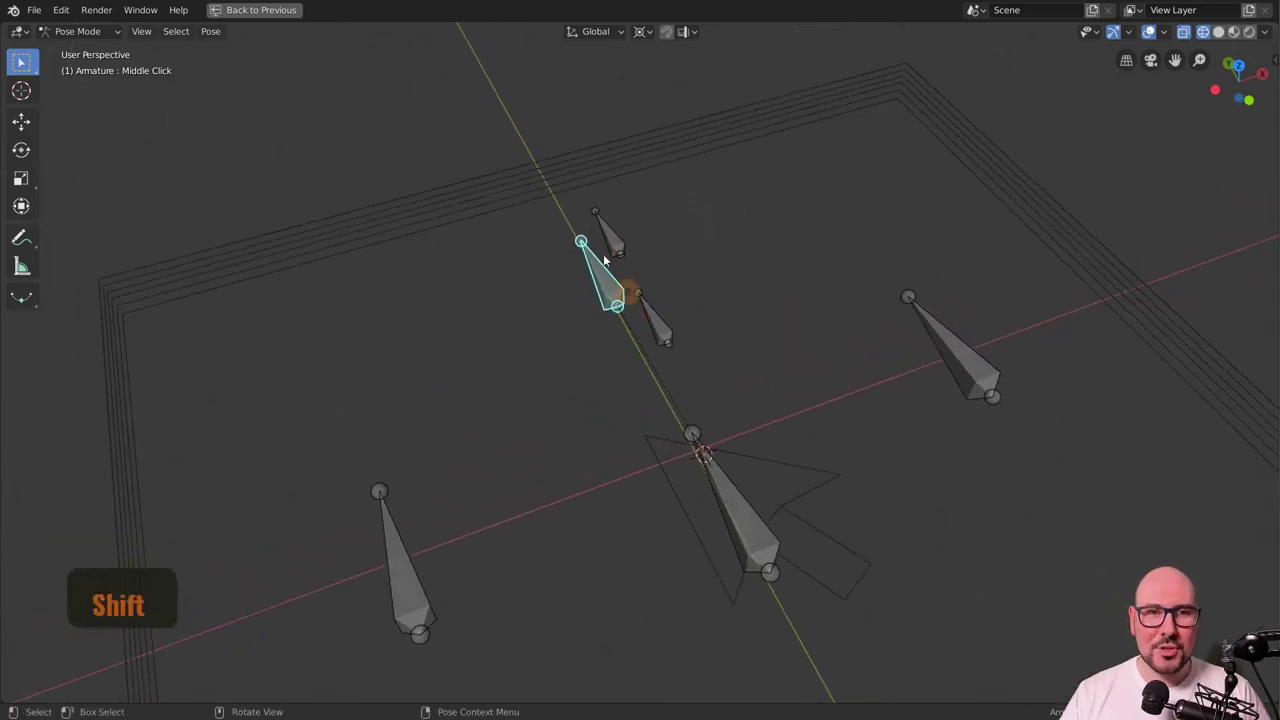
click(561, 195)
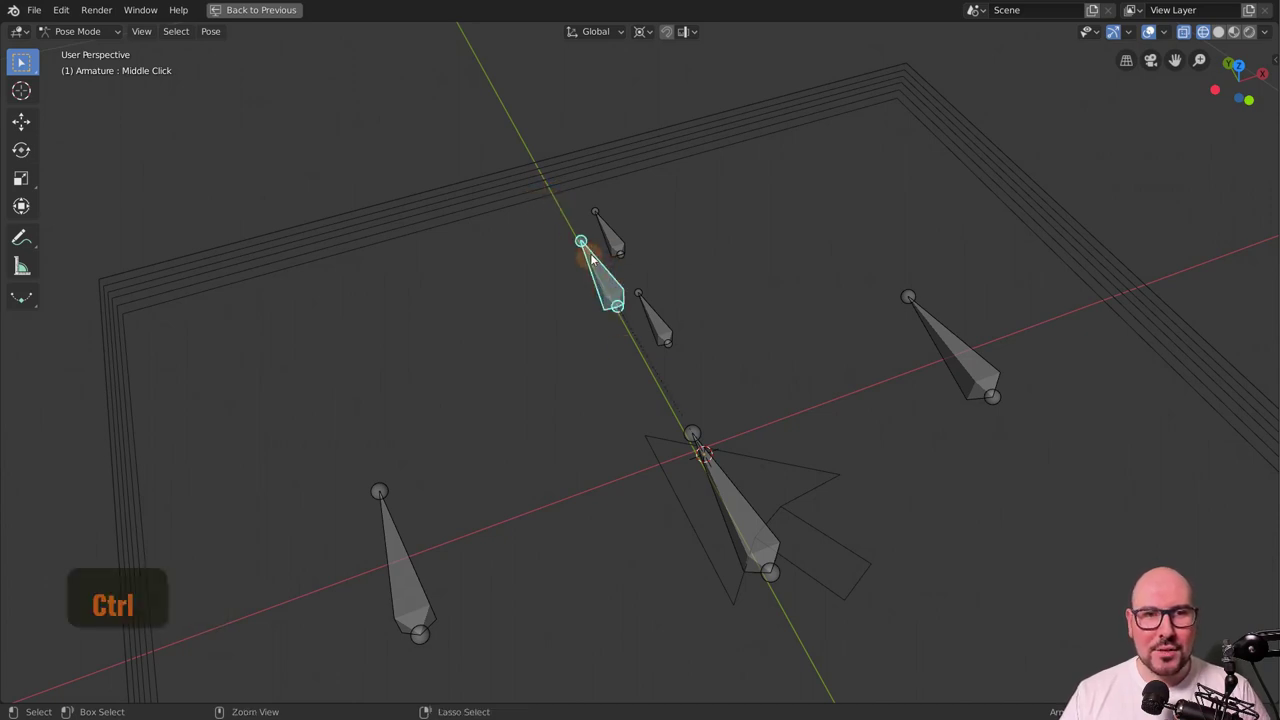
Add the armature to the selection alongside the shadow plane.
key(ctrl+Tab)
click(569, 194)
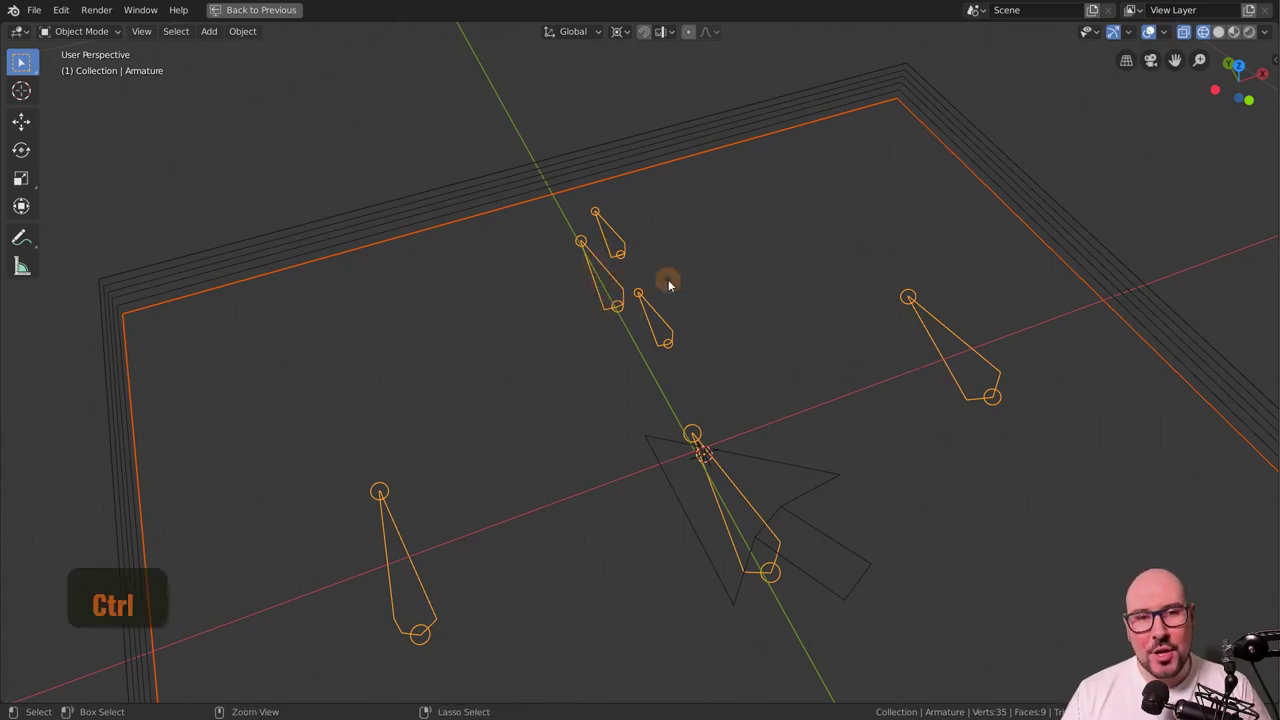
Switch the armature into Pose Mode from the interaction mode list.
click(113, 37)
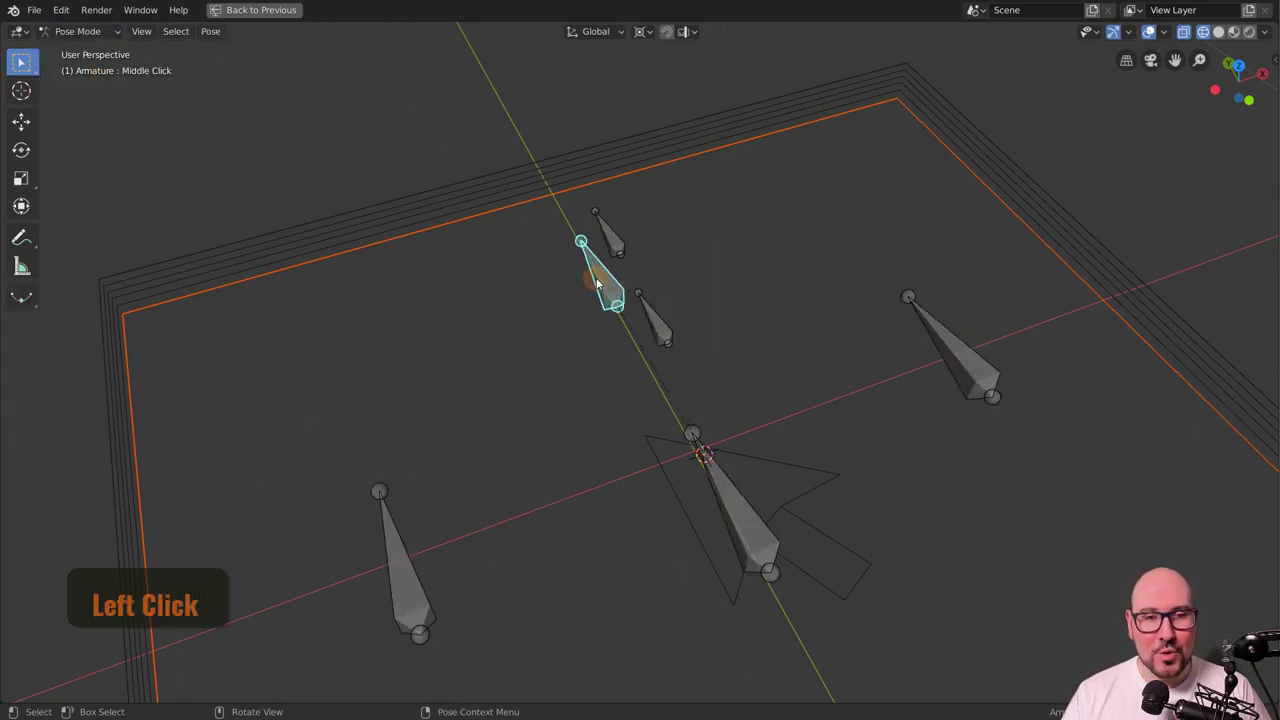
key(ctrl+p)
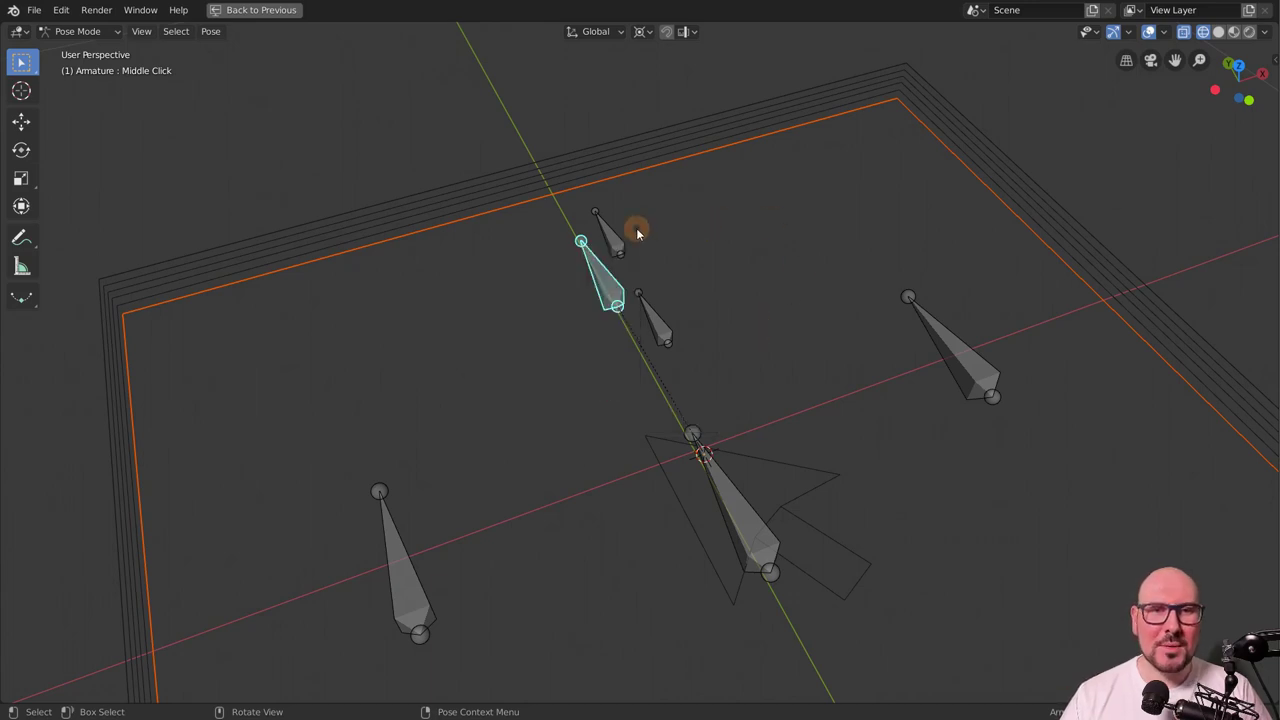
key(ctrl+p)
Reselect the Middle Click bone and show Lock Object Modes in the Edit menu.
click(546, 186)
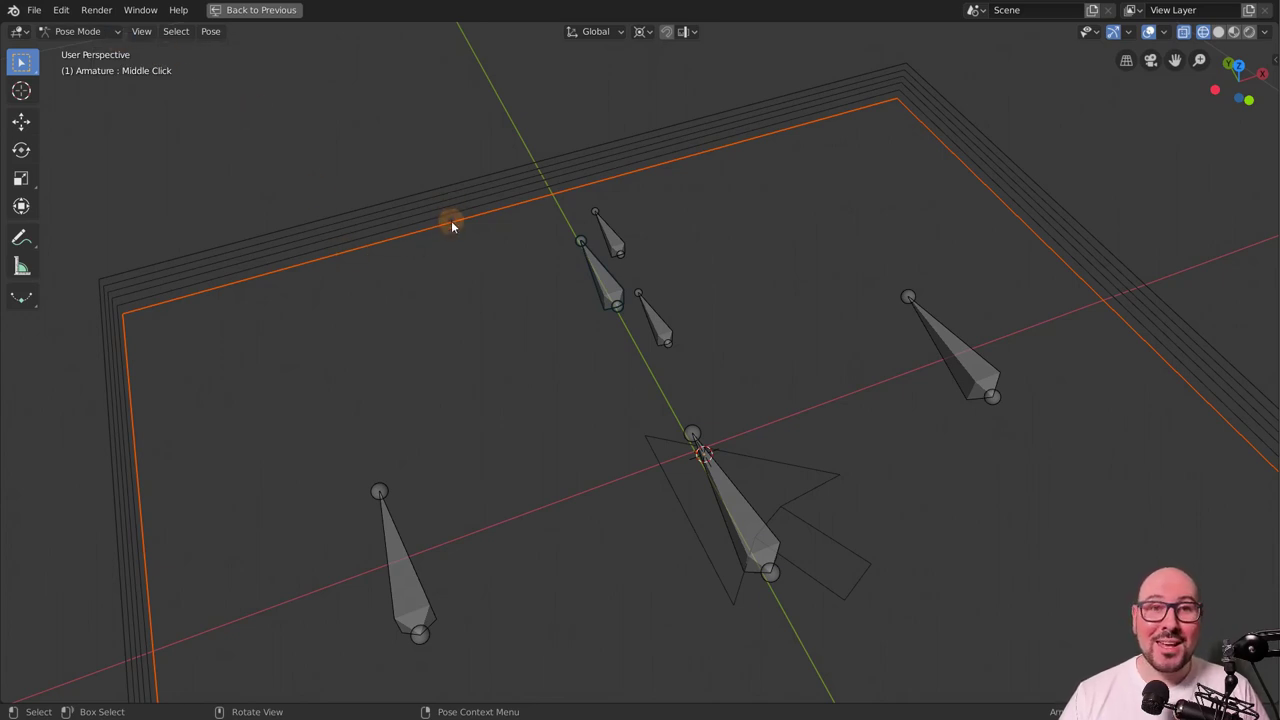
click(608, 266)
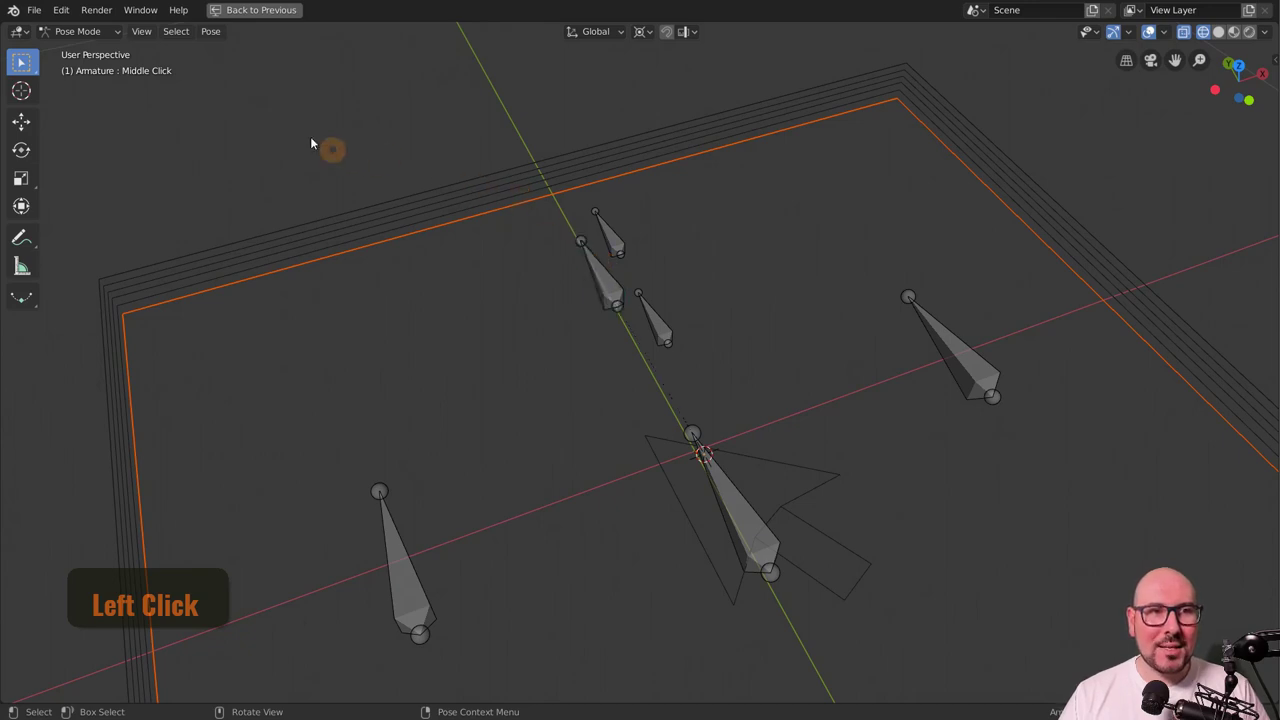
click(67, 16)
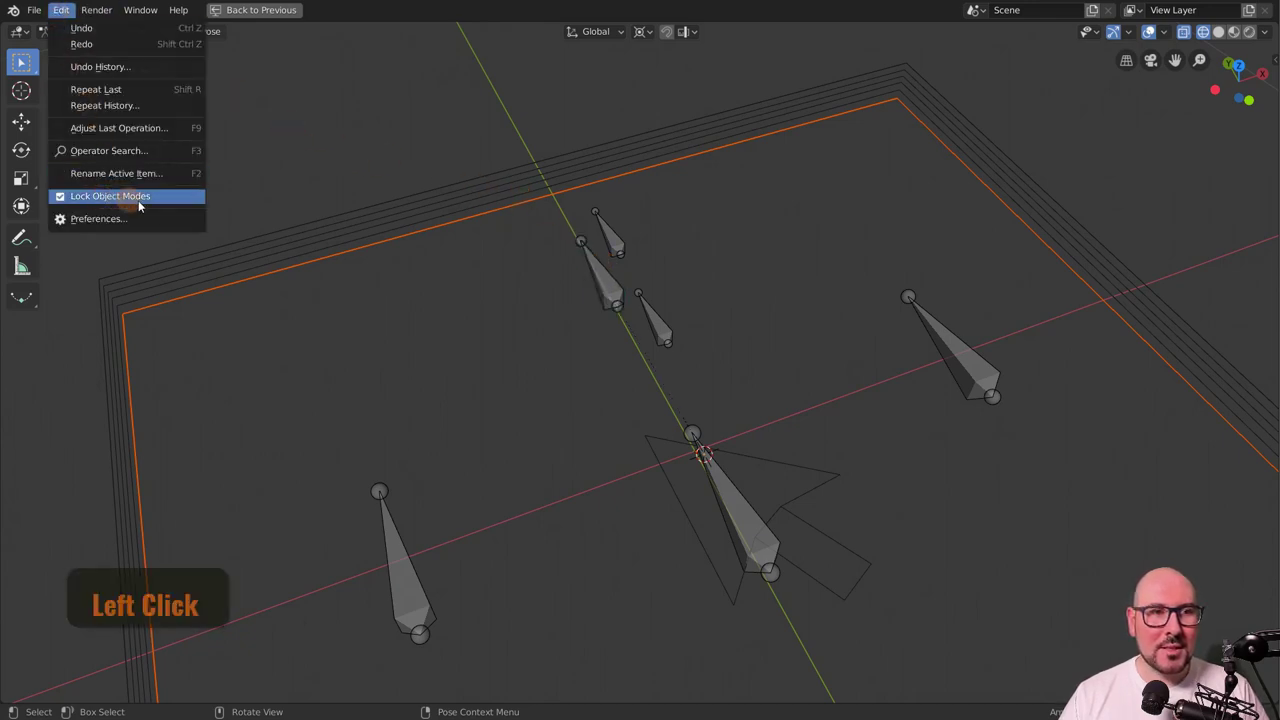